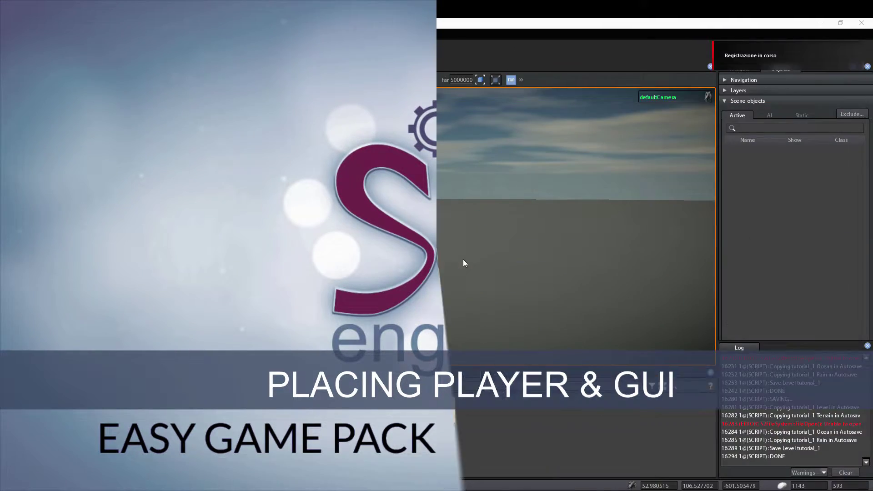
Show the EasyGamePack folder's subfolders (GUI, Player, Systems) in the Project panel
{"action": "left_click_drag", "start_coordinate": [467, 256], "coordinate": [442, 266]}
{"action": "left_click", "coordinate": [415, 417]}
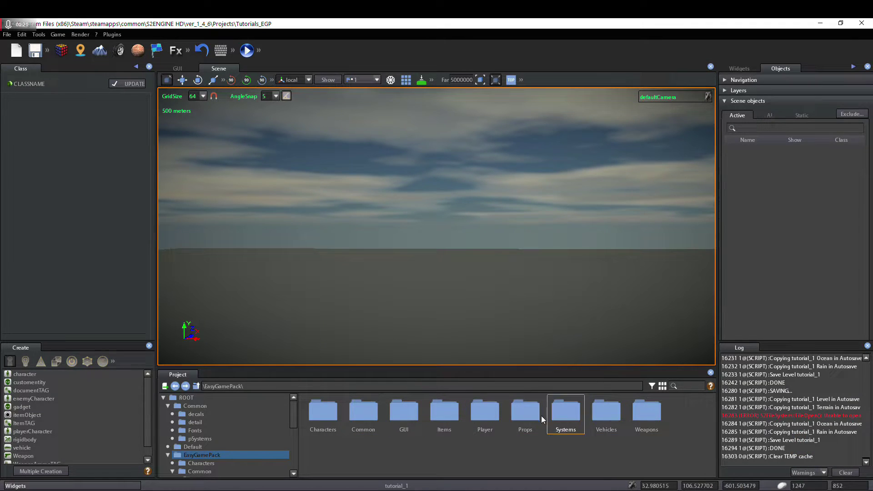
Filter the Player folder to prefabs and insert EGP_FPS_player, adding playerCharacter01 with camera and weapons
{"action": "left_click_drag", "start_coordinate": [490, 443], "coordinate": [688, 413]}
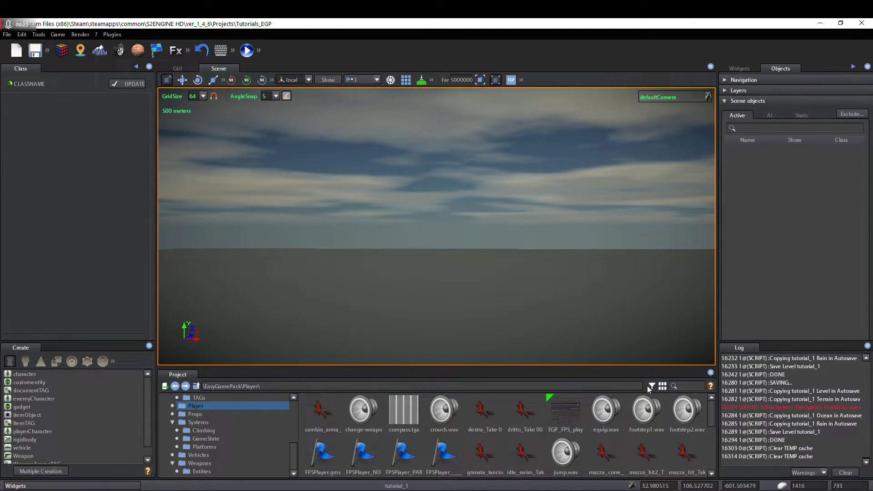
{"action": "left_click", "coordinate": [655, 384]}
{"action": "left_click", "coordinate": [676, 298]}
{"action": "left_click", "coordinate": [573, 433]}
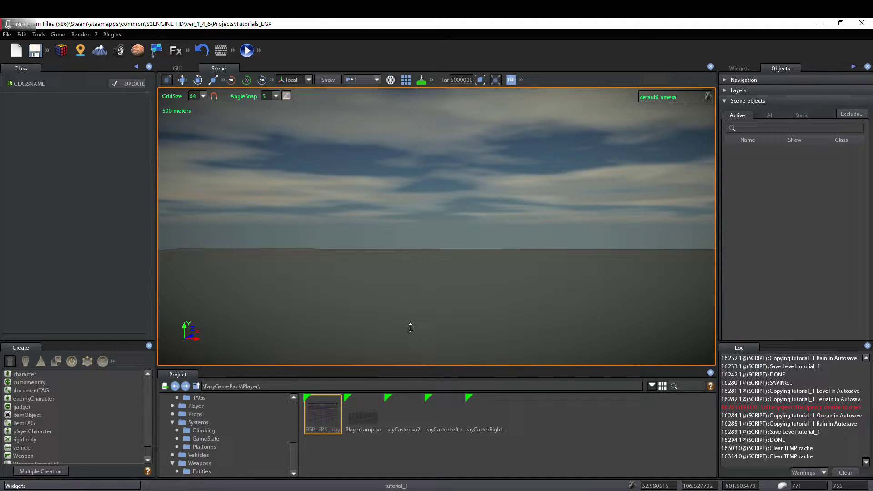
{"action": "left_click", "coordinate": [419, 313]}
Fly the editor camera over to the placed player character to check it in the scene
{"action": "type", "text": "eds"}
{"action": "right_click", "coordinate": [336, 245]}
{"action": "right_click", "coordinate": [378, 246]}
{"action": "key", "text": "F5"}
{"action": "key", "text": "w"}
{"action": "key", "text": "w"}
{"action": "key", "text": "w"}
{"action": "type", "text": "www"}
{"action": "key", "text": "w"}
{"action": "type", "text": "x 38 adww"}
{"action": "key", "text": "w"}
{"action": "key", "text": "Escape"}
{"action": "key", "text": "s"}
{"action": "right_click", "coordinate": [468, 268]}
{"action": "key", "text": "s"}
{"action": "middle_click", "coordinate": [239, 440]}
{"action": "middle_click", "coordinate": [239, 439]}
Insert the EGP_gui.so2 prefab from the GUI folder, adding its HUD widgets to the scene
{"action": "left_click", "coordinate": [200, 420]}
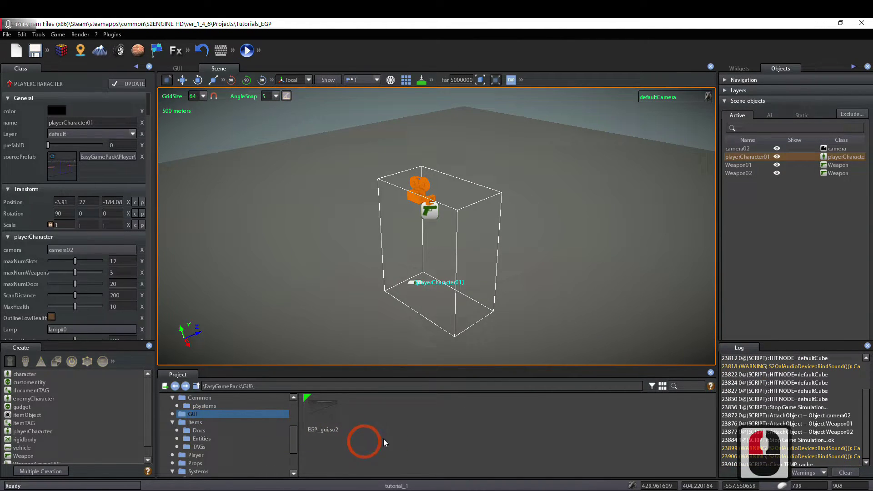
{"action": "left_click_drag", "start_coordinate": [313, 393], "coordinate": [327, 411]}
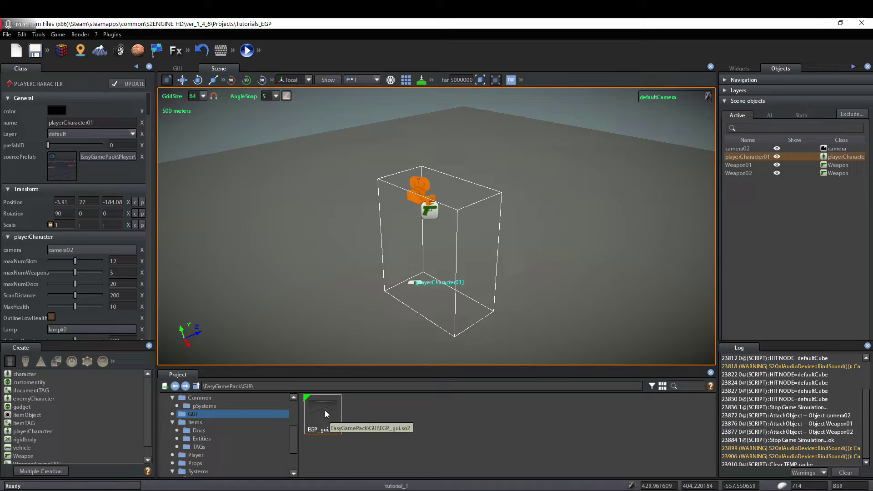
{"action": "right_click", "coordinate": [327, 410]}
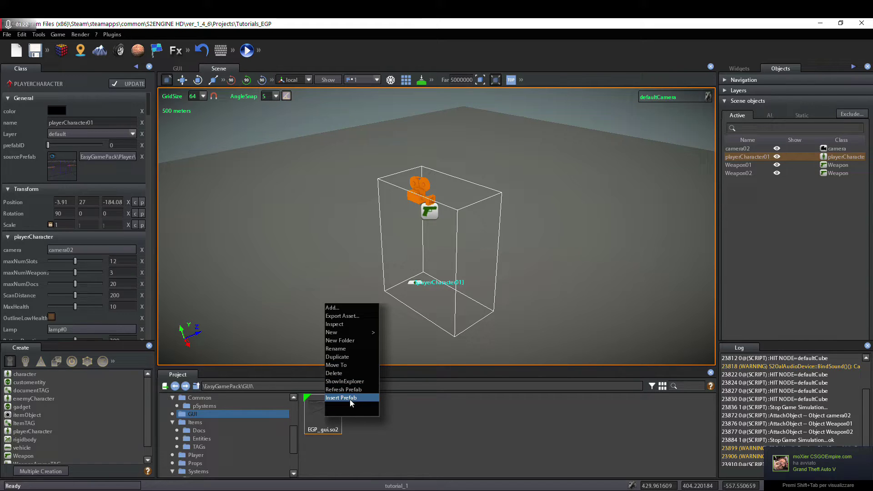
{"action": "left_click", "coordinate": [352, 399]}
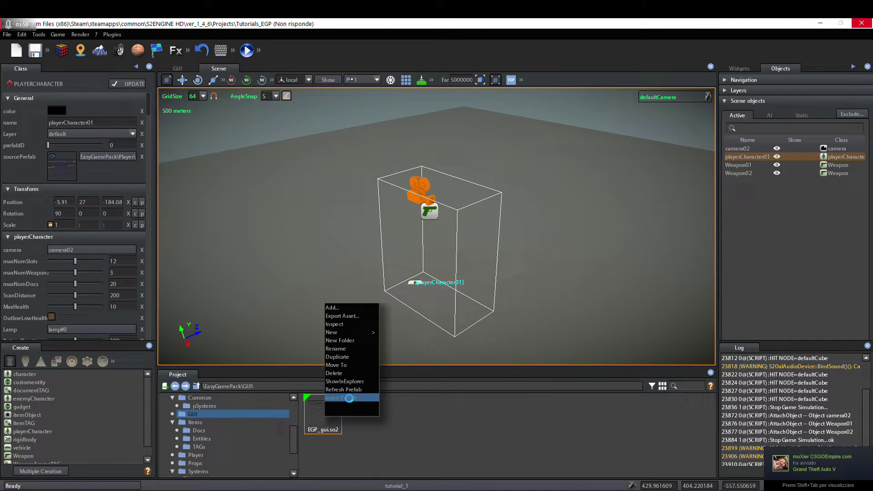
Run play mode, walk the player around with the HUD showing, then stop the simulation
{"action": "key", "text": "a"}
{"action": "right_click", "coordinate": [457, 240]}
{"action": "key", "text": "F5"}
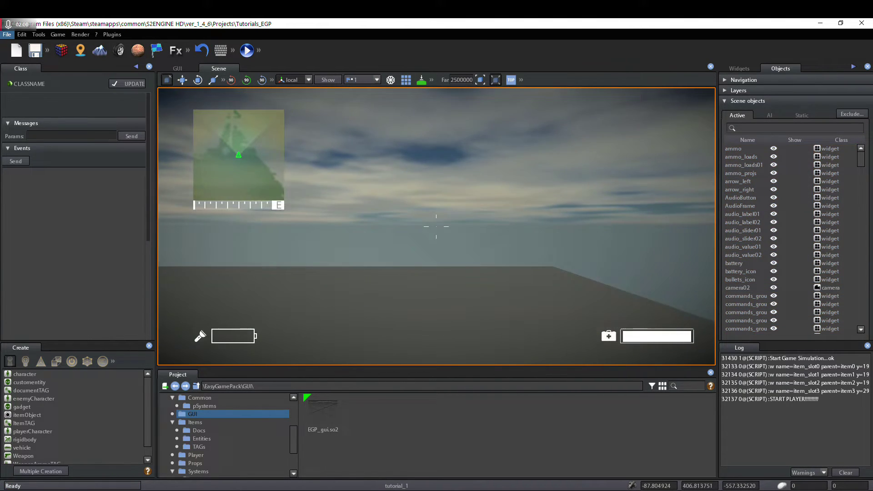
{"action": "key", "text": "w"}
{"action": "type", "text": "www"}
{"action": "key", "text": "w"}
{"action": "key", "text": "w"}
{"action": "key", "text": "w"}
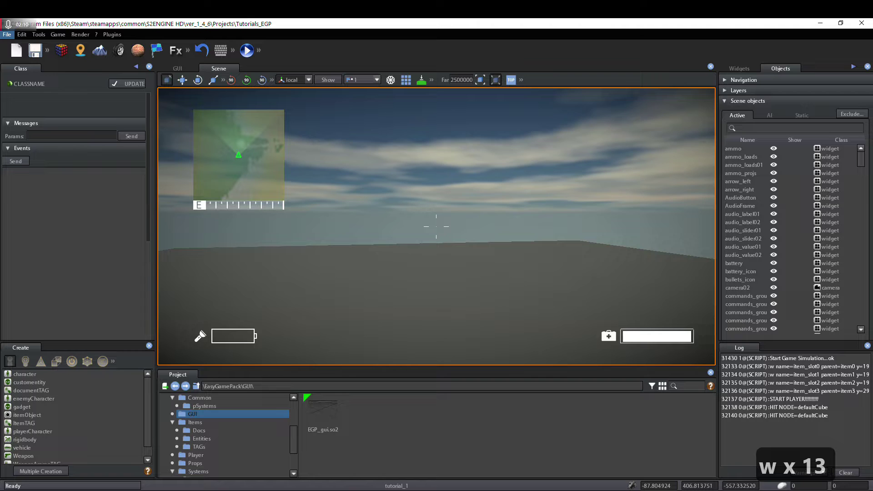
{"action": "key", "text": "Tab"}
{"action": "key", "text": "Escape"}
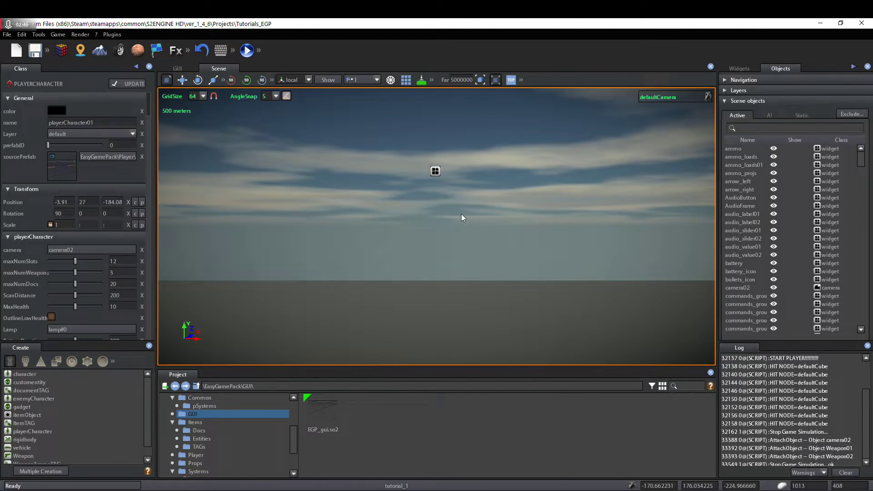
Fly the editor camera back to frame the playerCharacter01 box in view
{"action": "type", "text": "sss dsa"}
{"action": "right_click", "coordinate": [452, 229]}
{"action": "key", "text": "w"}
{"action": "right_click", "coordinate": [447, 224]}
{"action": "left_click_drag", "start_coordinate": [250, 103], "coordinate": [237, 71]}
{"action": "right_click", "coordinate": [235, 67]}
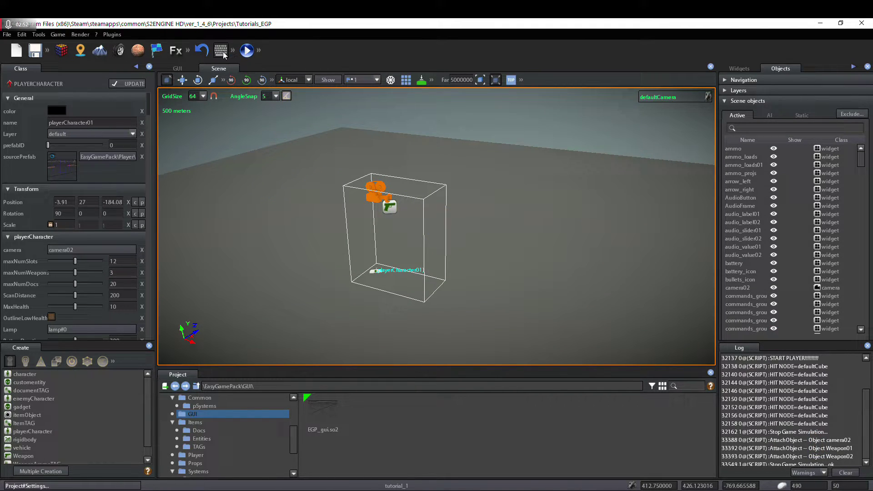
Browse from Project Settings' Input page to the Assets\EasyGame input.cfg file
{"action": "left_click", "coordinate": [224, 53]}
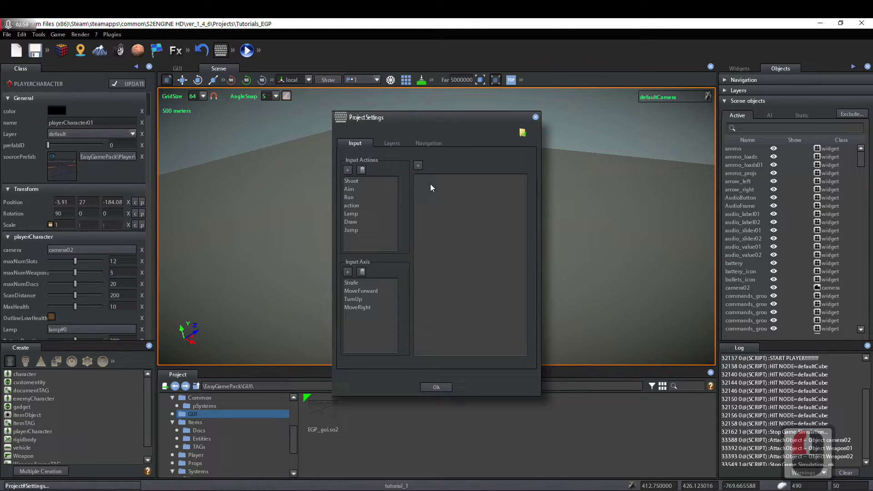
{"action": "left_click", "coordinate": [517, 145]}
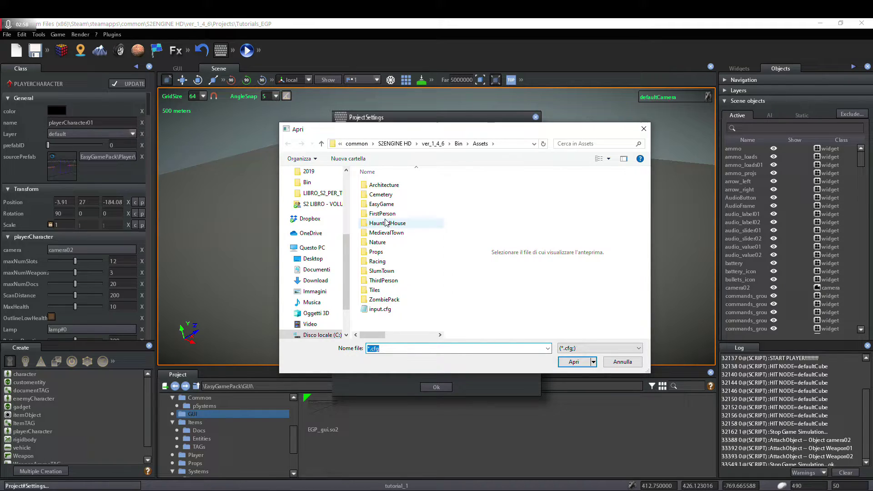